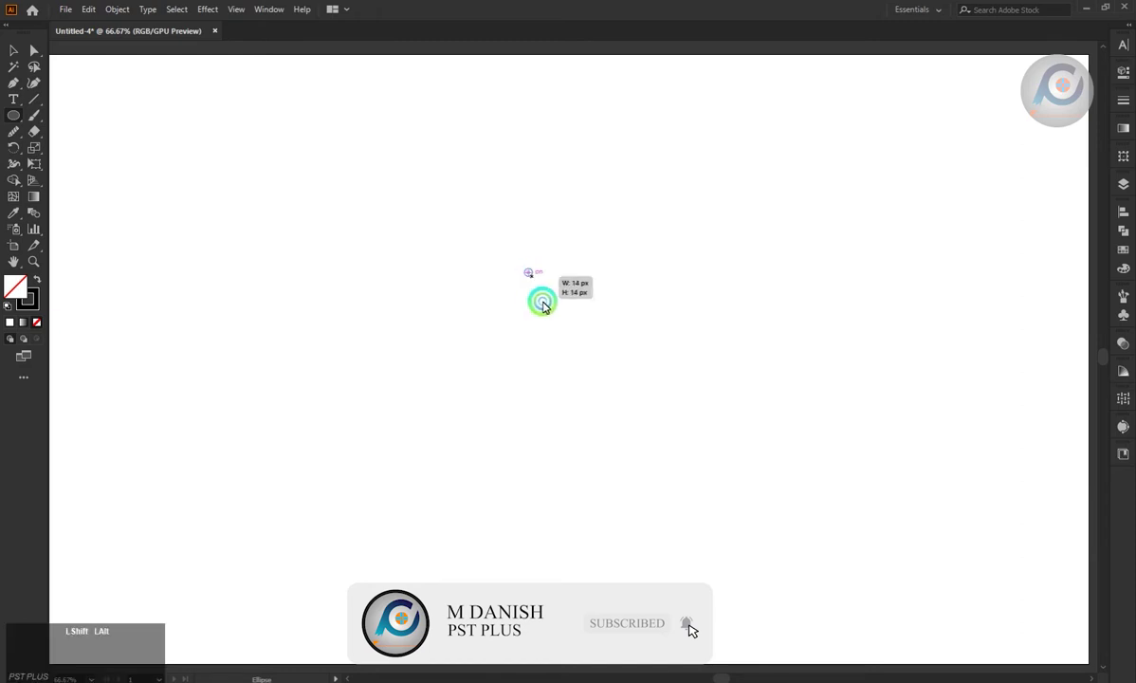
# Draw a large outlined circle near the centre of the artboard
pyautogui.click(530, 277)
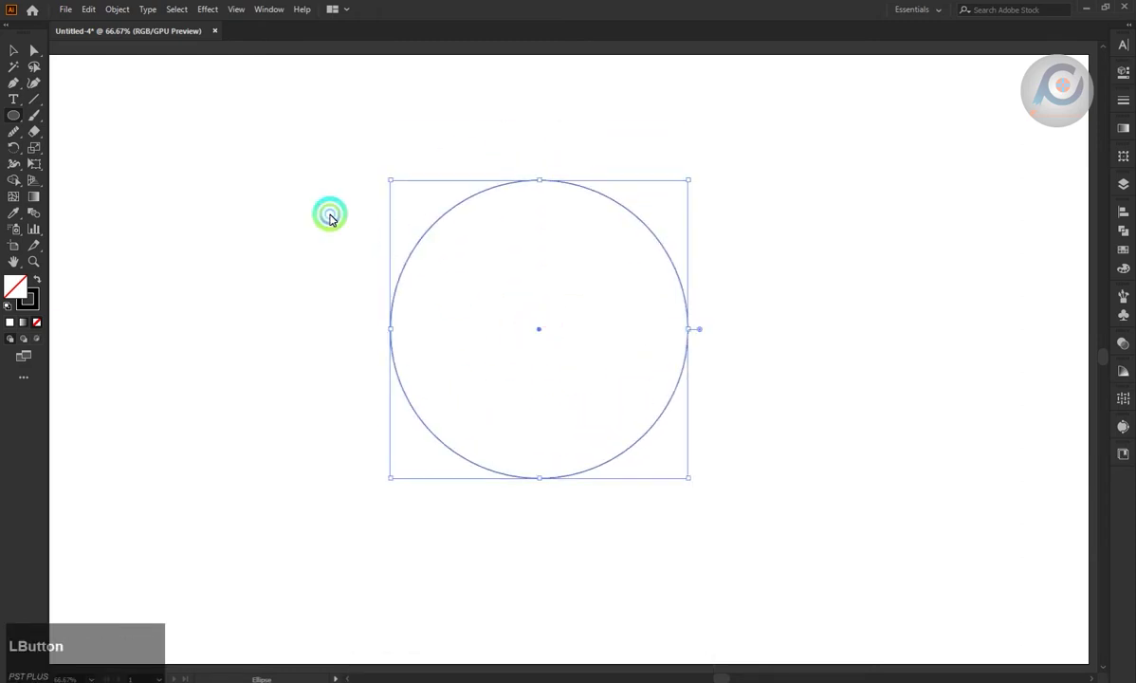
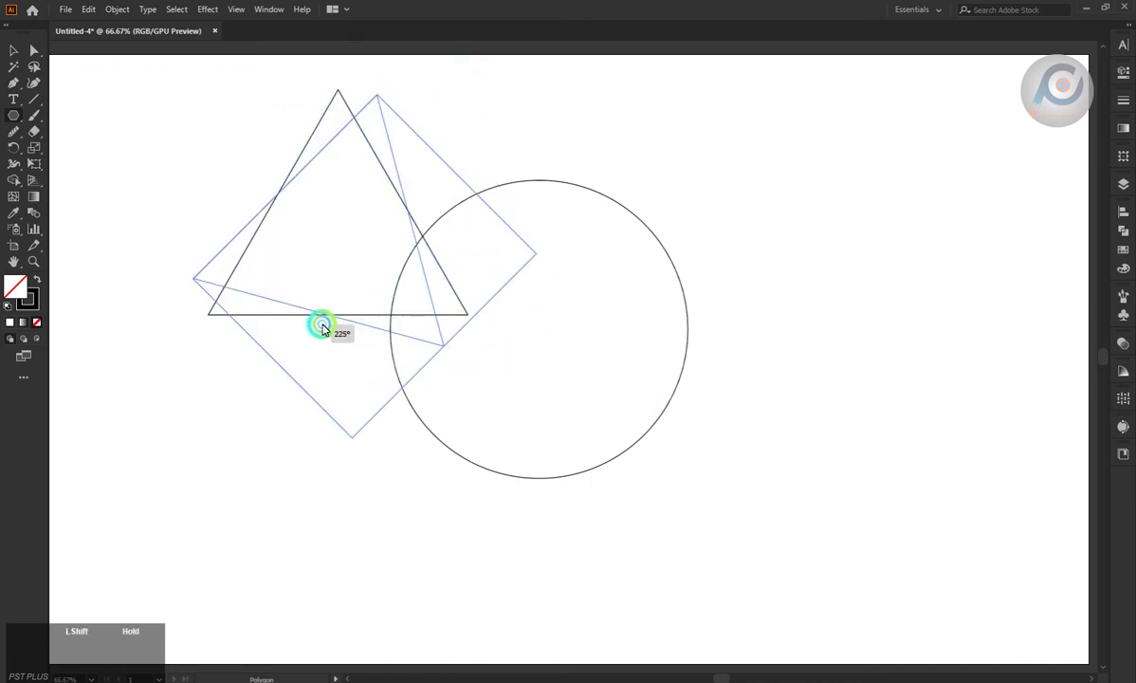
# Rotate the triangle 180° point-down and move it onto the circle
pyautogui.press('ctrl+z')
pyautogui.click(483, 91)
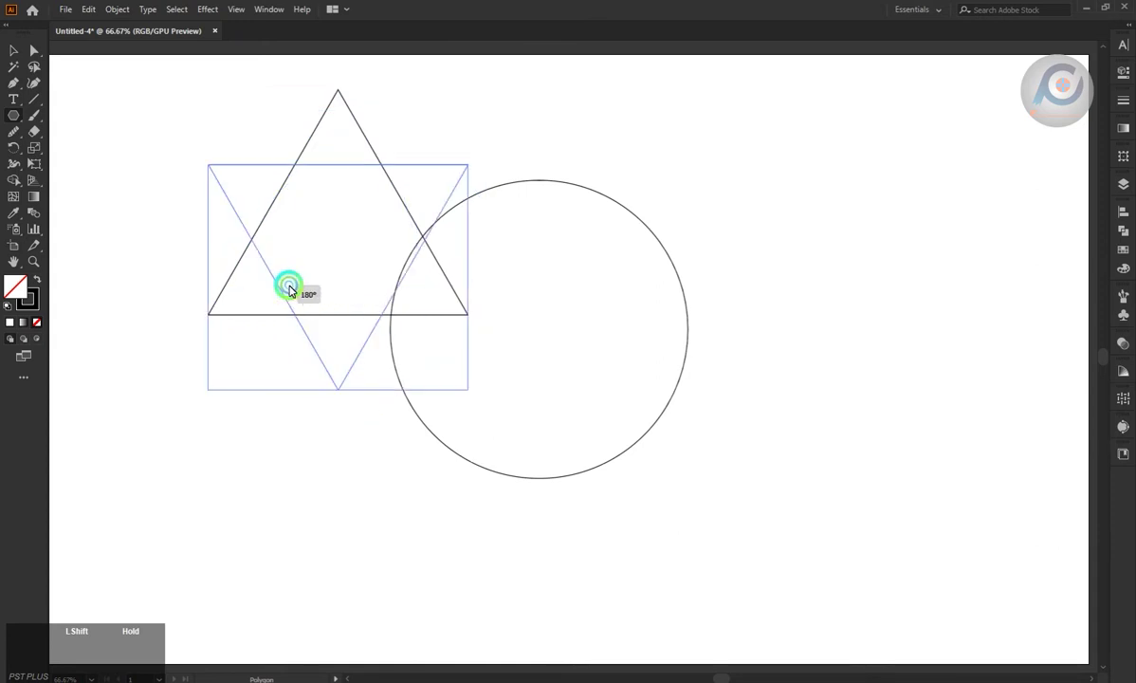
pyautogui.click(341, 242)
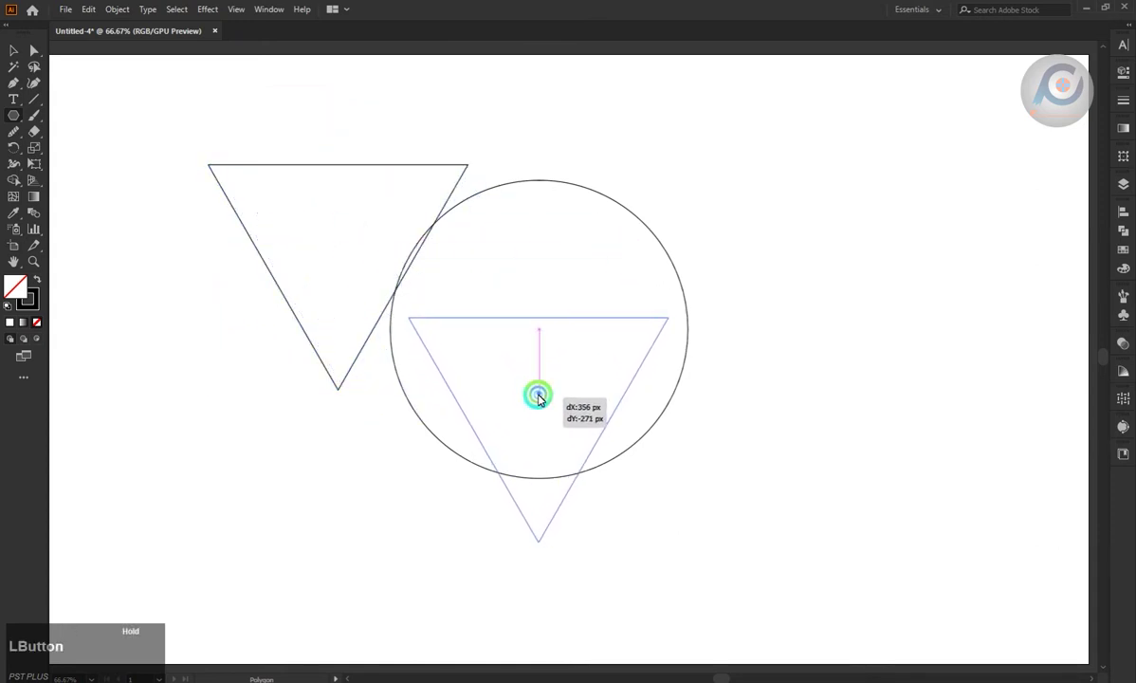
# Enlarge the inverted triangle and lower it until its sides touch the circle
pyautogui.click(540, 318)
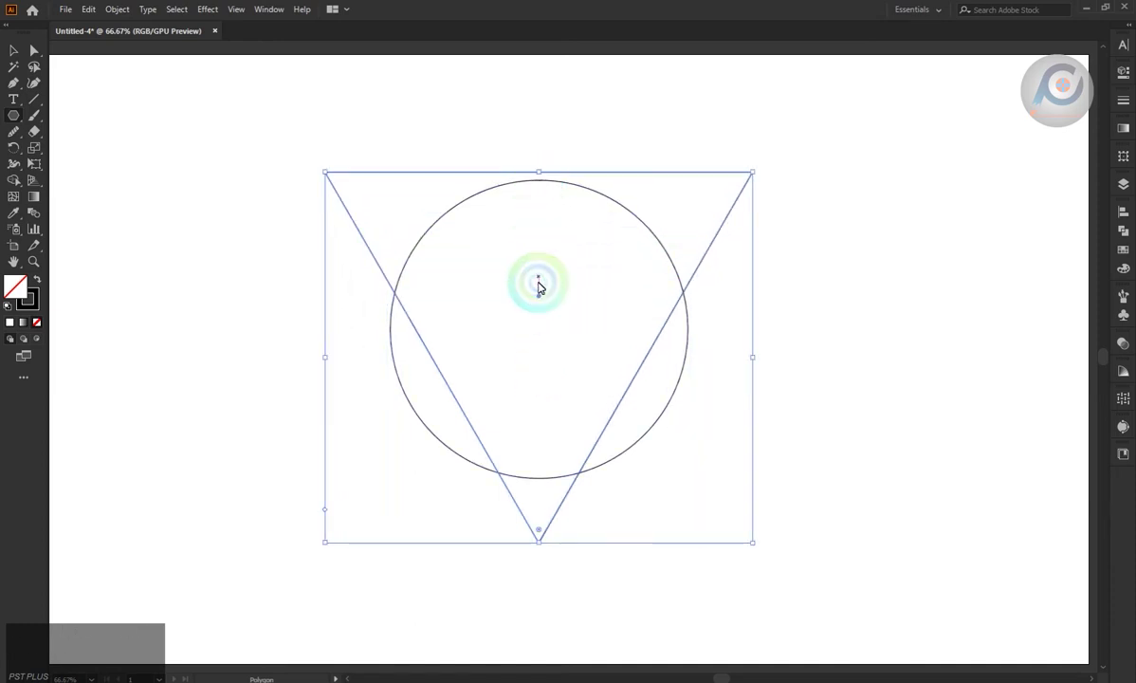
pyautogui.click(541, 298)
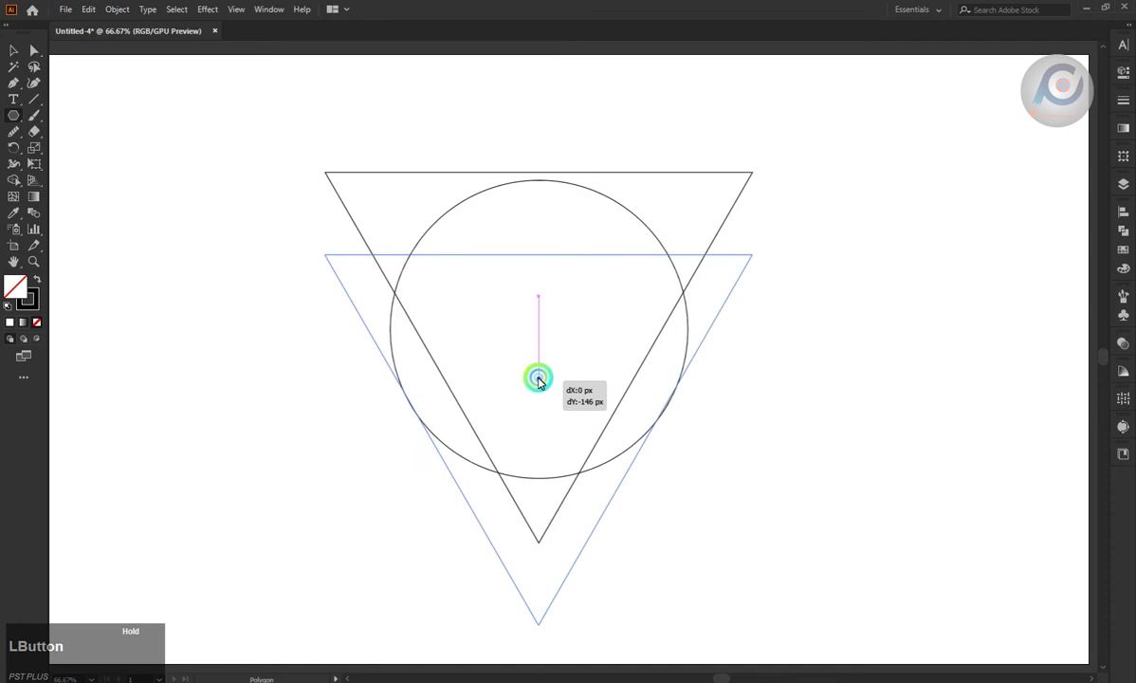
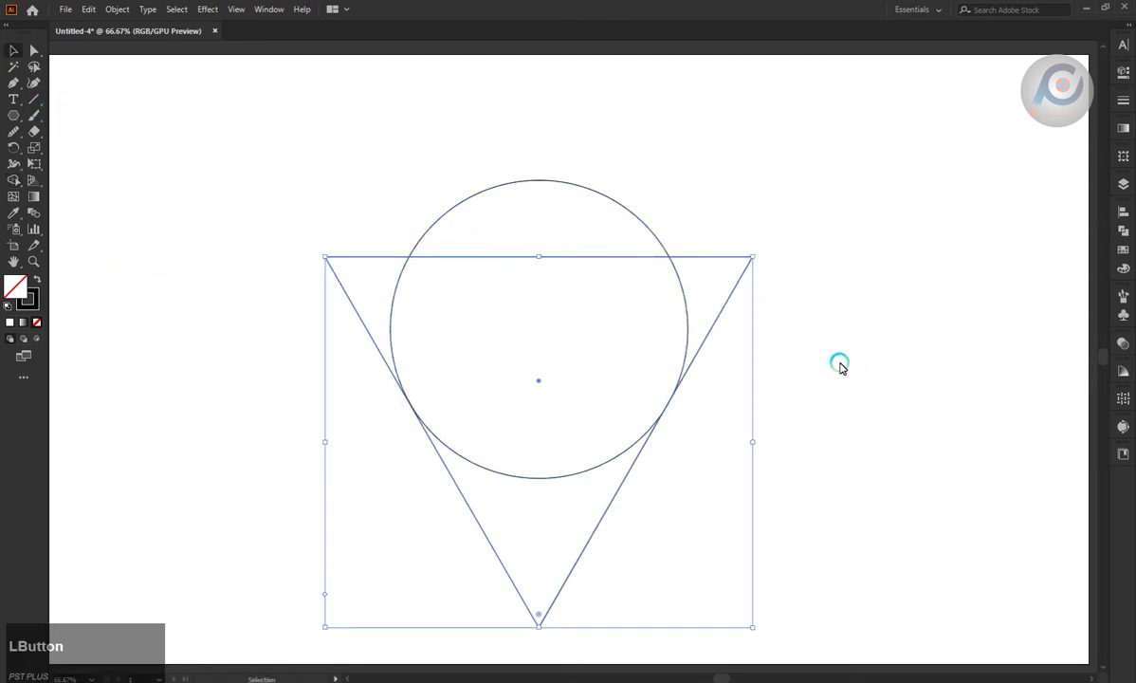
# Select the circle and inverted triangle together for combining
pyautogui.press('Up')
pyautogui.click(838, 362)
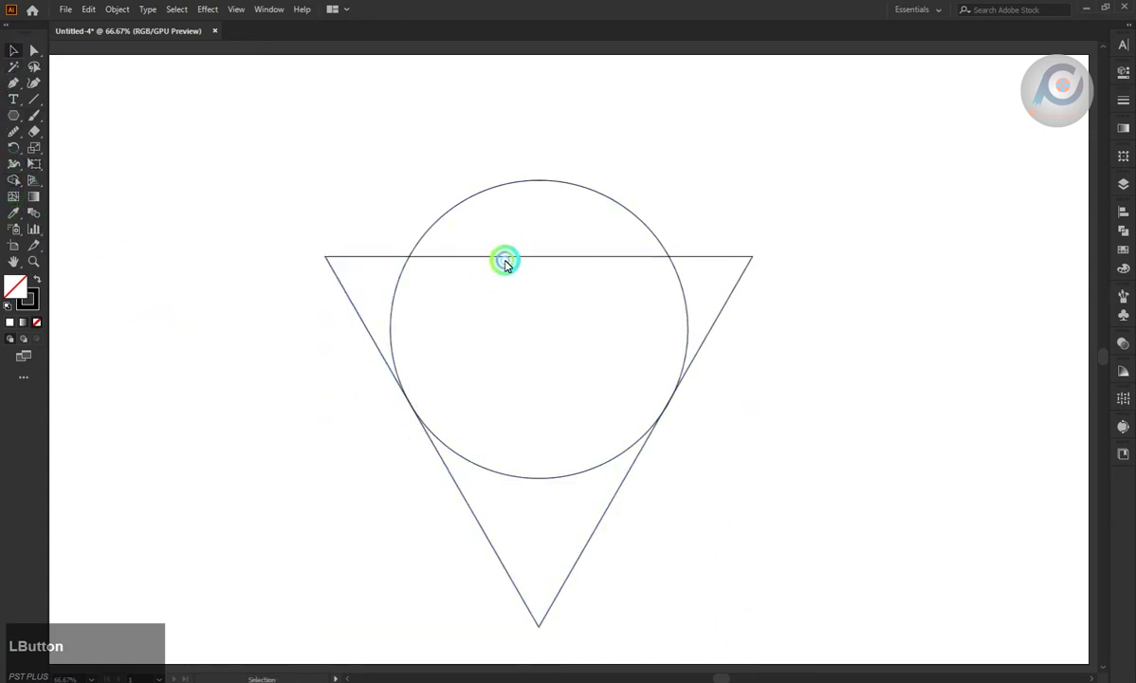
pyautogui.press('Up')
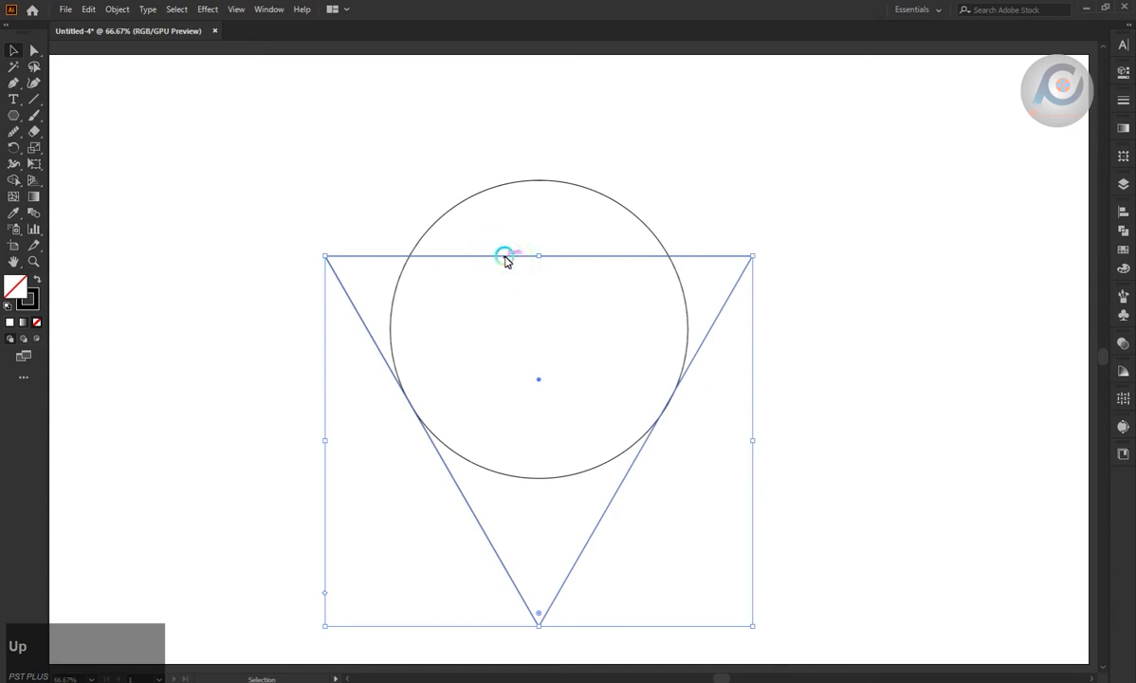
pyautogui.press('Right')
pyautogui.click(827, 229)
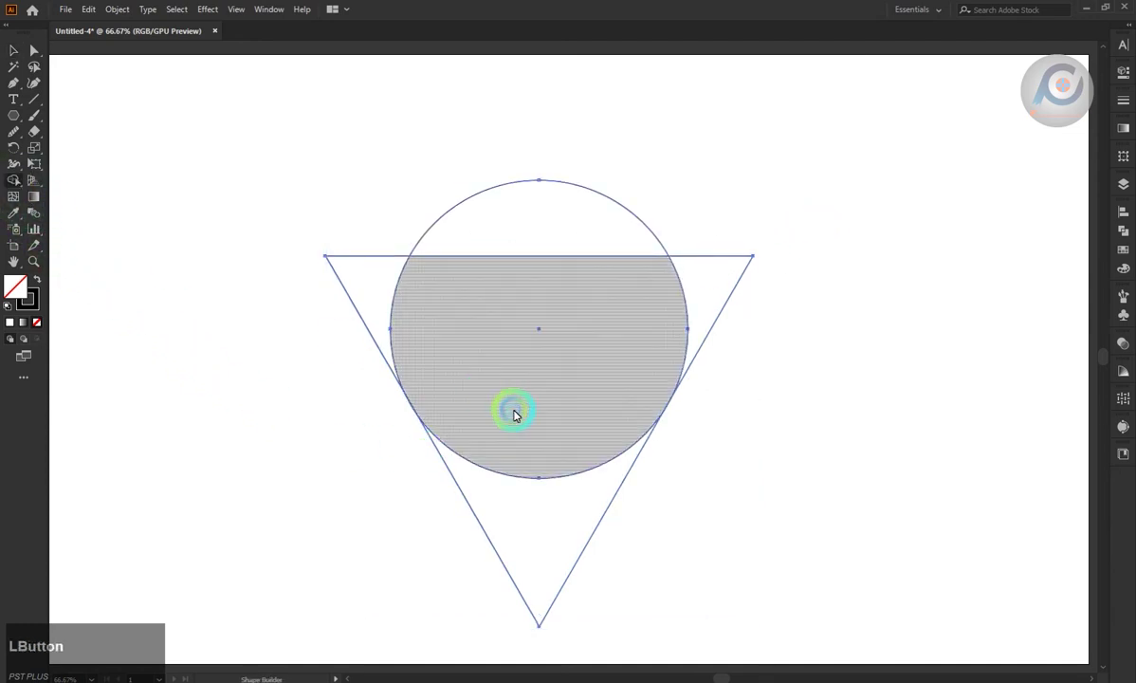
# Unite the circle and triangle into a single teardrop pin outline with Shape Builder
pyautogui.click(371, 292)
pyautogui.click(712, 293)
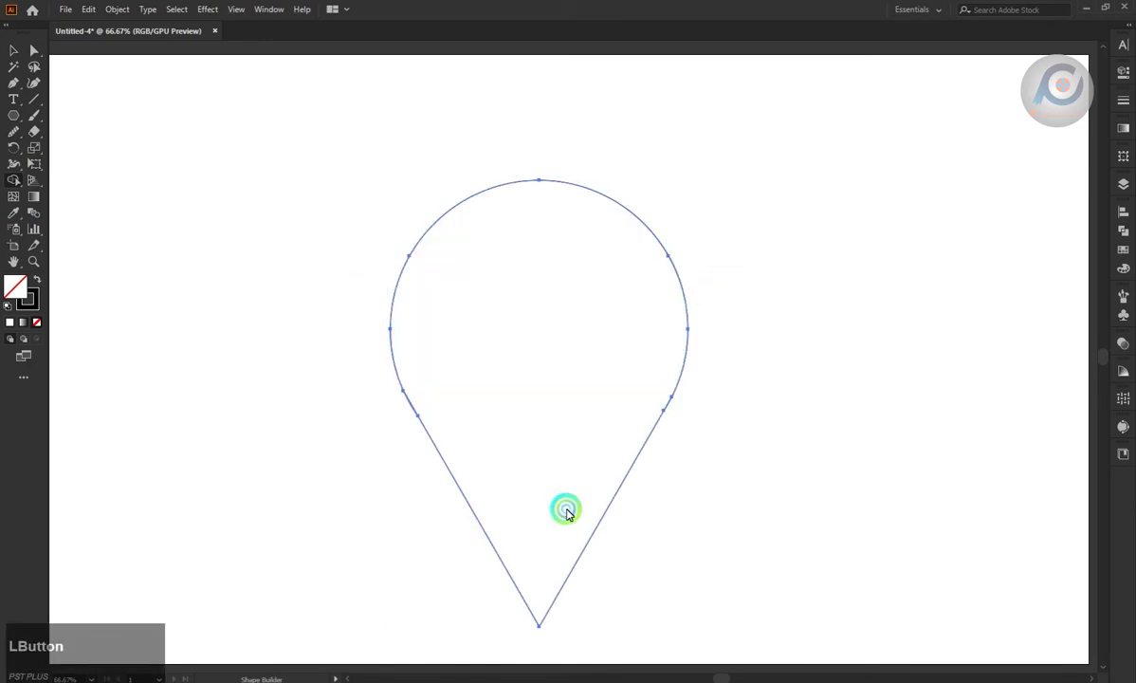
# Smooth the pin's curve-to-side joins and select the whole teardrop outline
pyautogui.scroll(3)
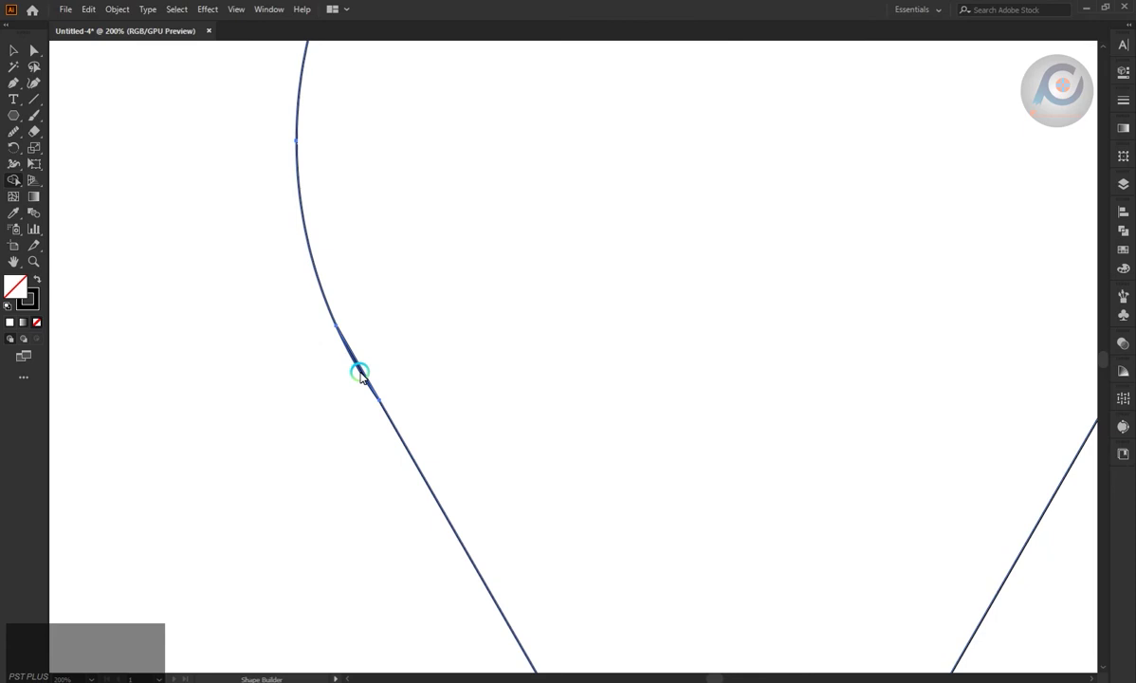
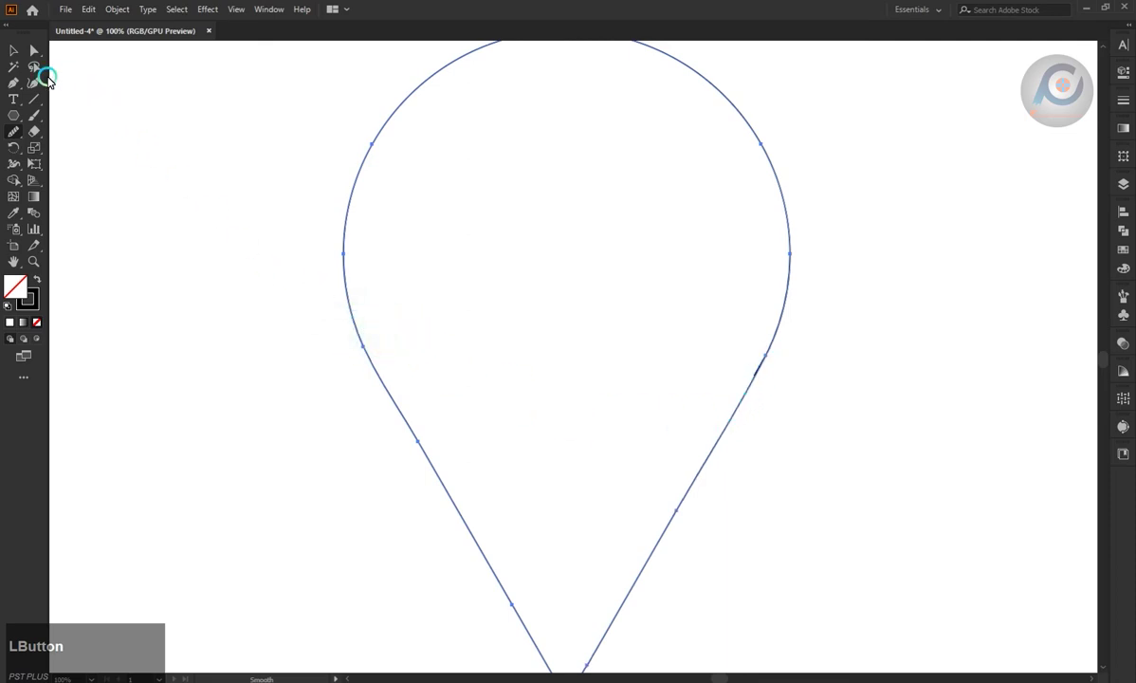
pyautogui.press('ctrl+z')
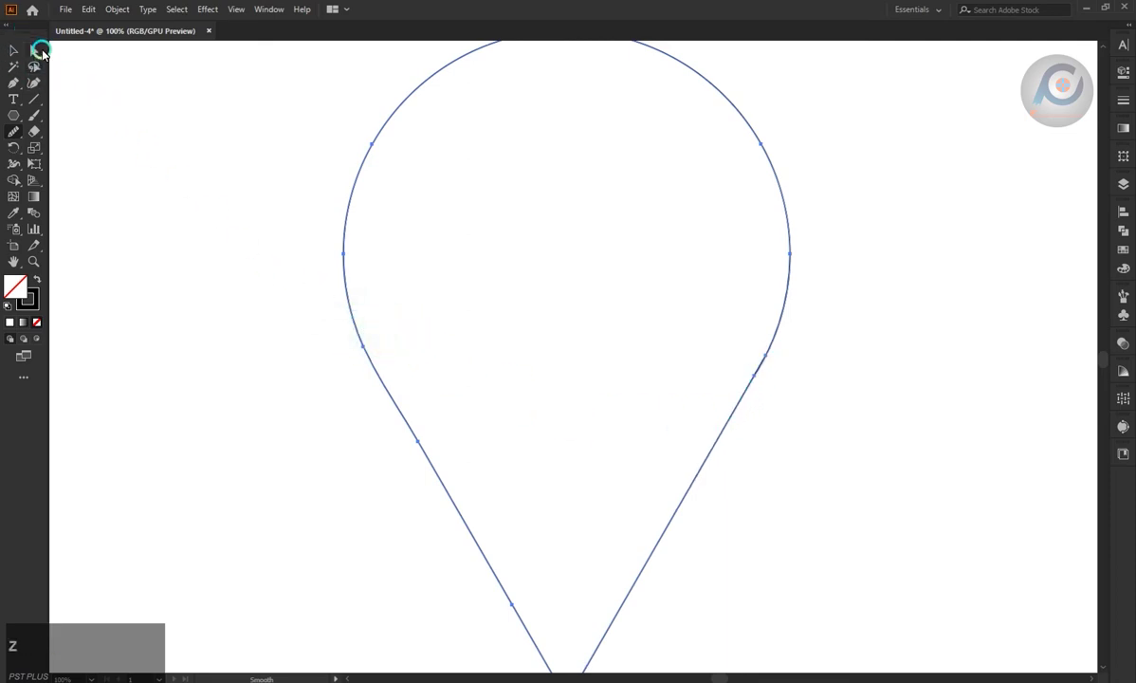
pyautogui.click(35, 53)
pyautogui.scroll(-3)
pyautogui.scroll(3)
pyautogui.click(348, 277)
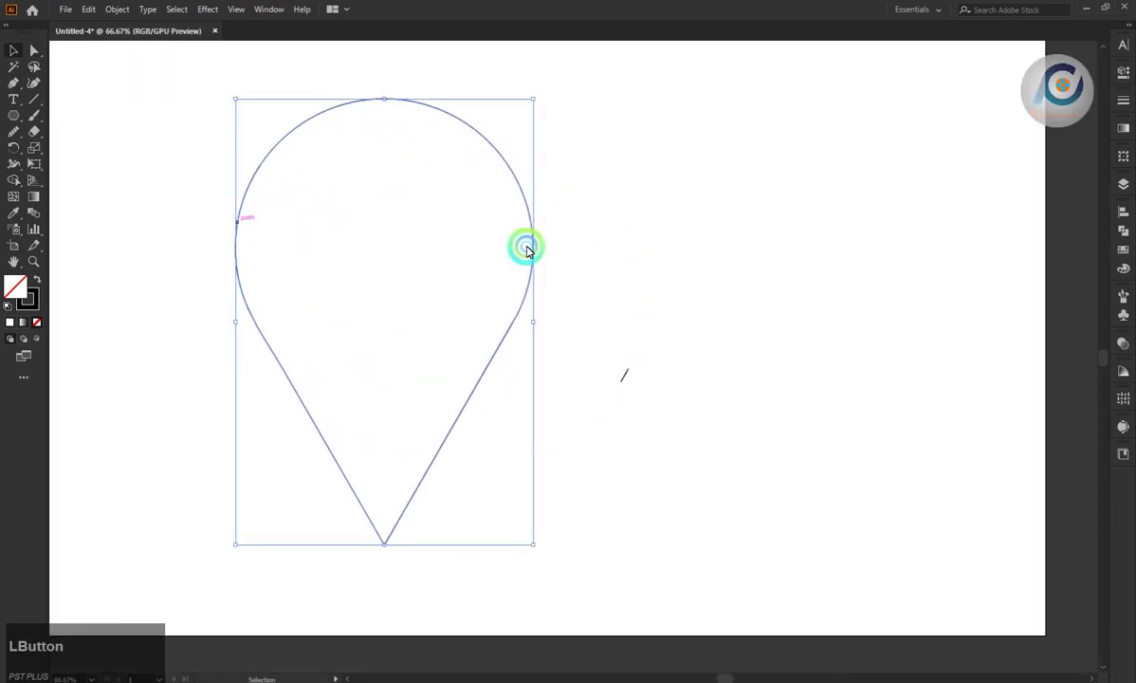
pyautogui.press('BackSpace')
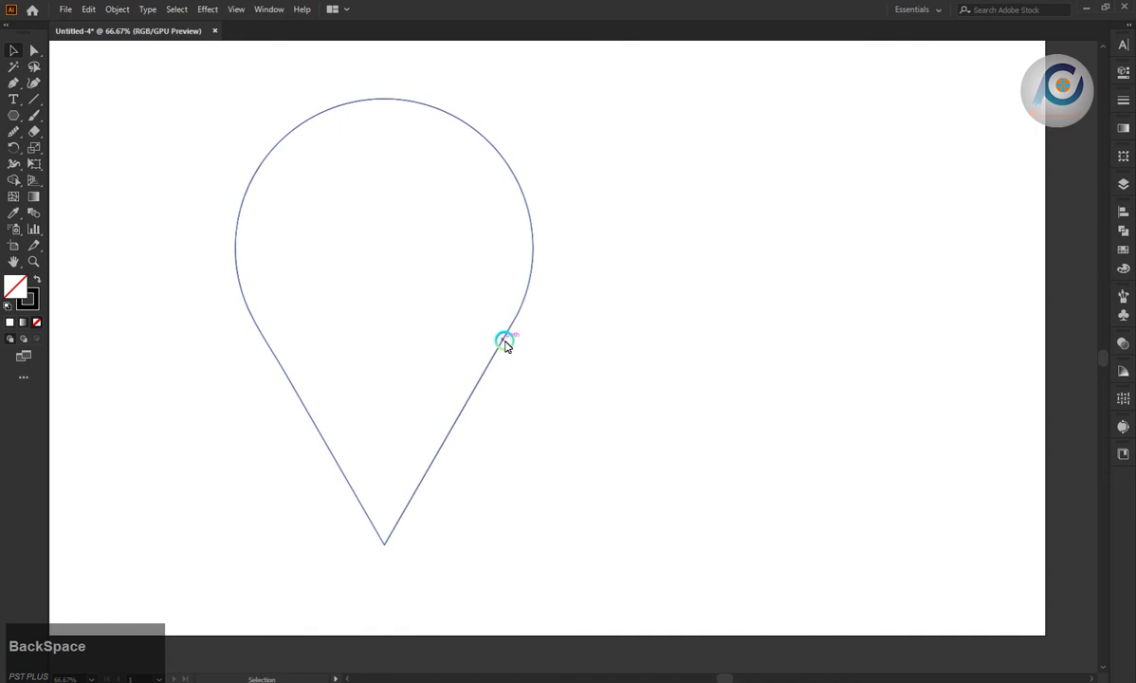
pyautogui.click(506, 343)
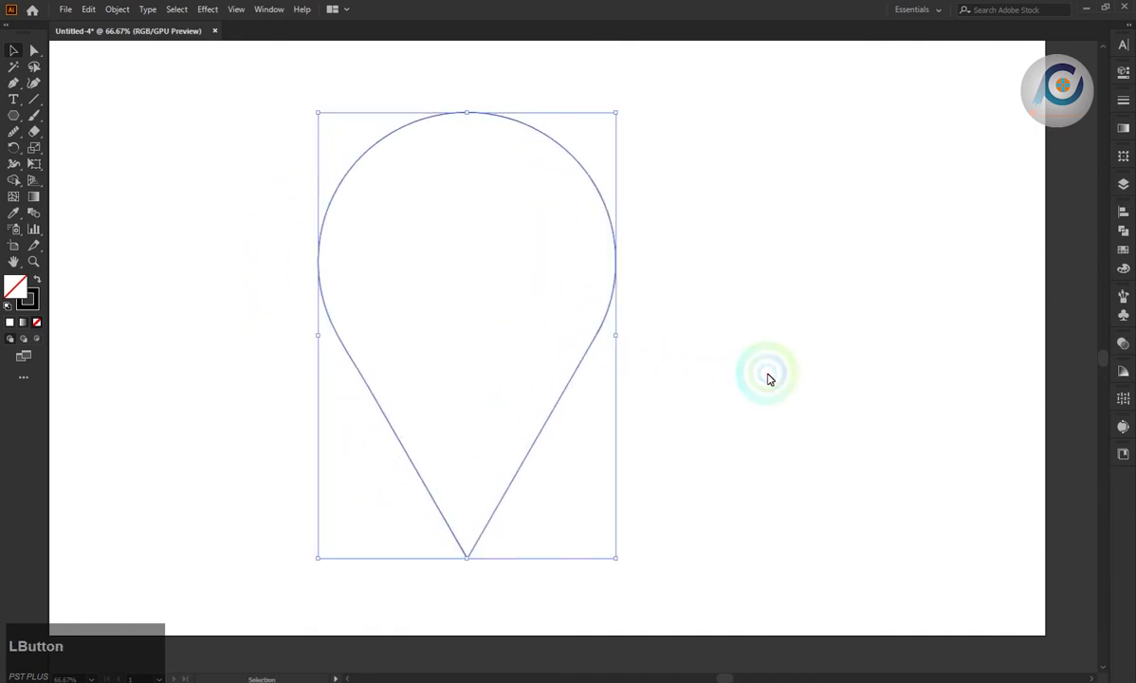
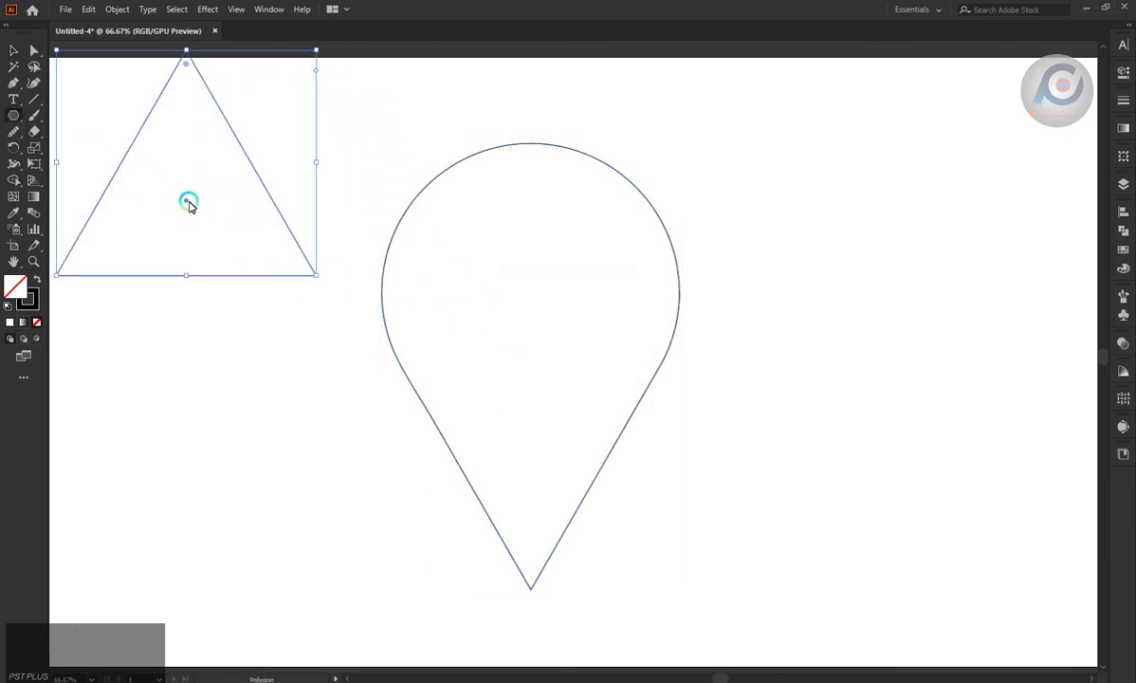
# Place an upright triangle in the pin's top, copy it lower, and select all shapes
pyautogui.click(188, 200)
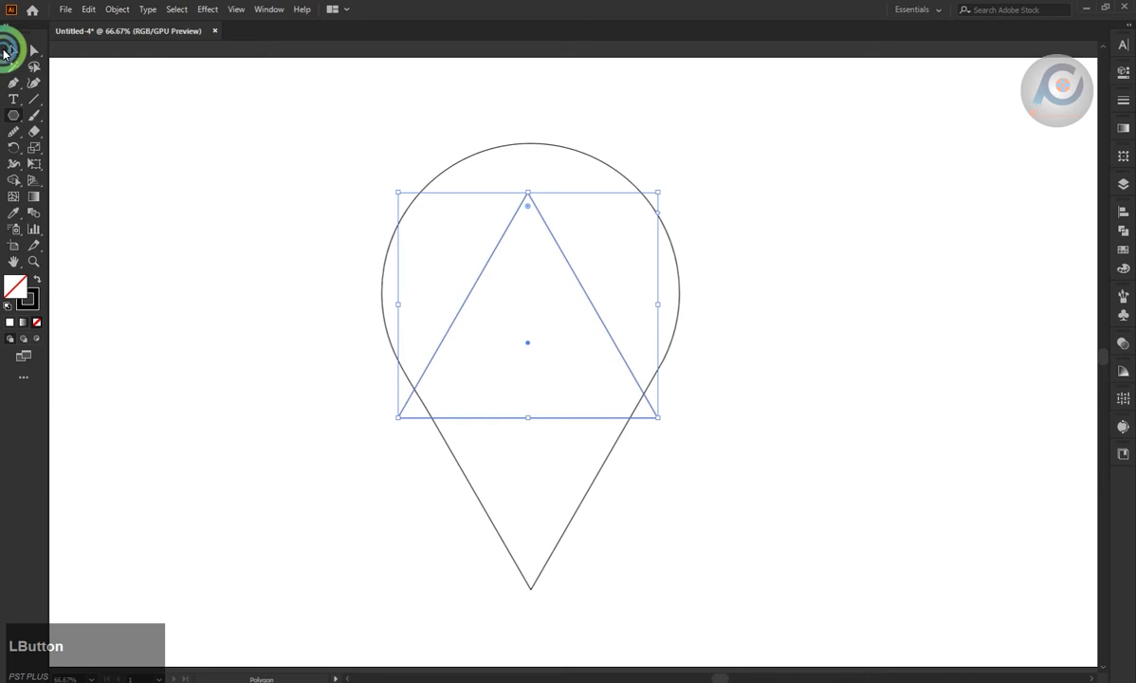
pyautogui.scroll(-3)
pyautogui.click(514, 369)
pyautogui.click(517, 368)
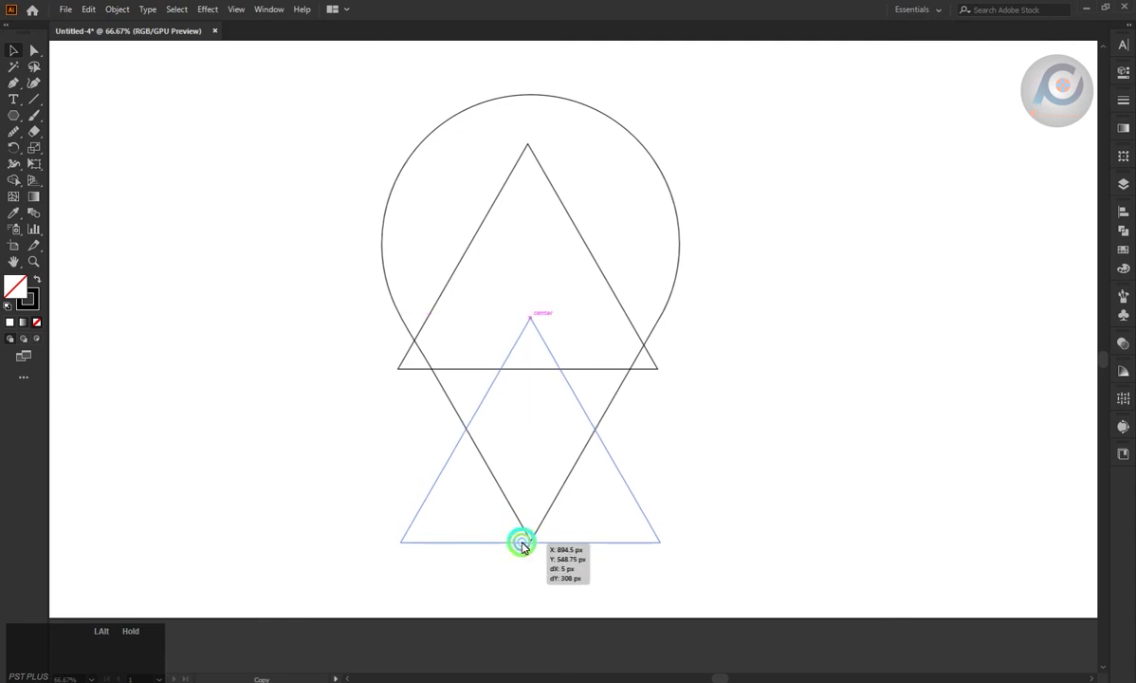
pyautogui.click(729, 399)
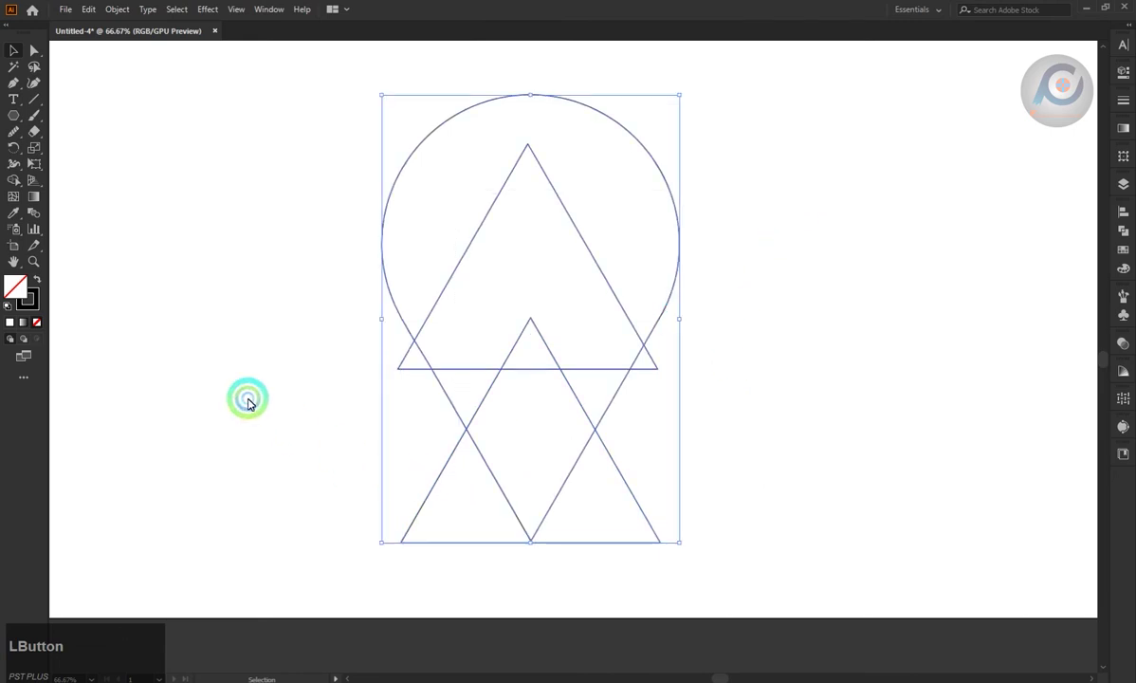
# Build the overlapping triangle regions into a chevron piece inside the pin
pyautogui.click(403, 356)
pyautogui.click(457, 511)
pyautogui.click(656, 626)
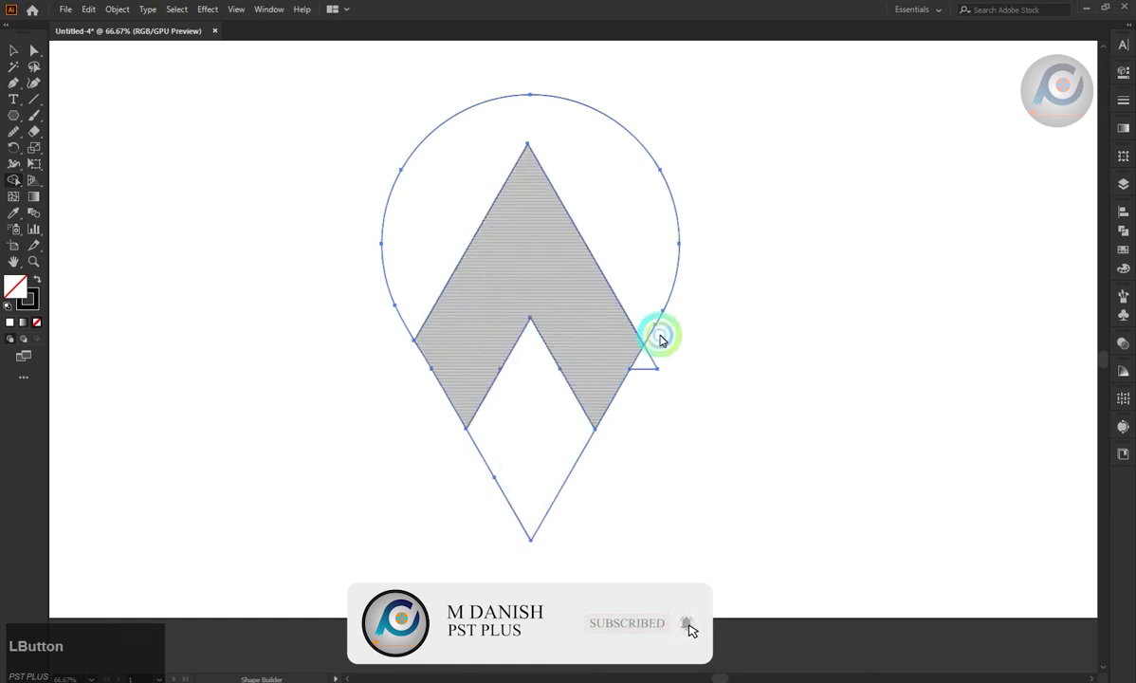
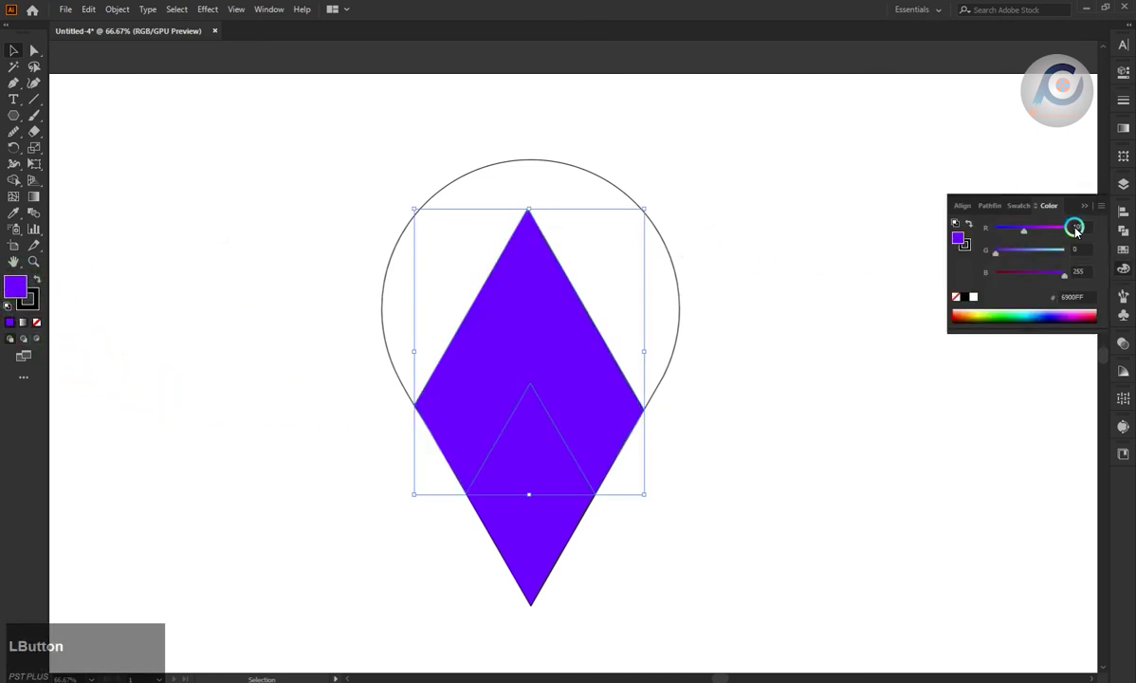
# Shift the chevron's fill to a brighter purple in the Color panel
pyautogui.click(1029, 235)
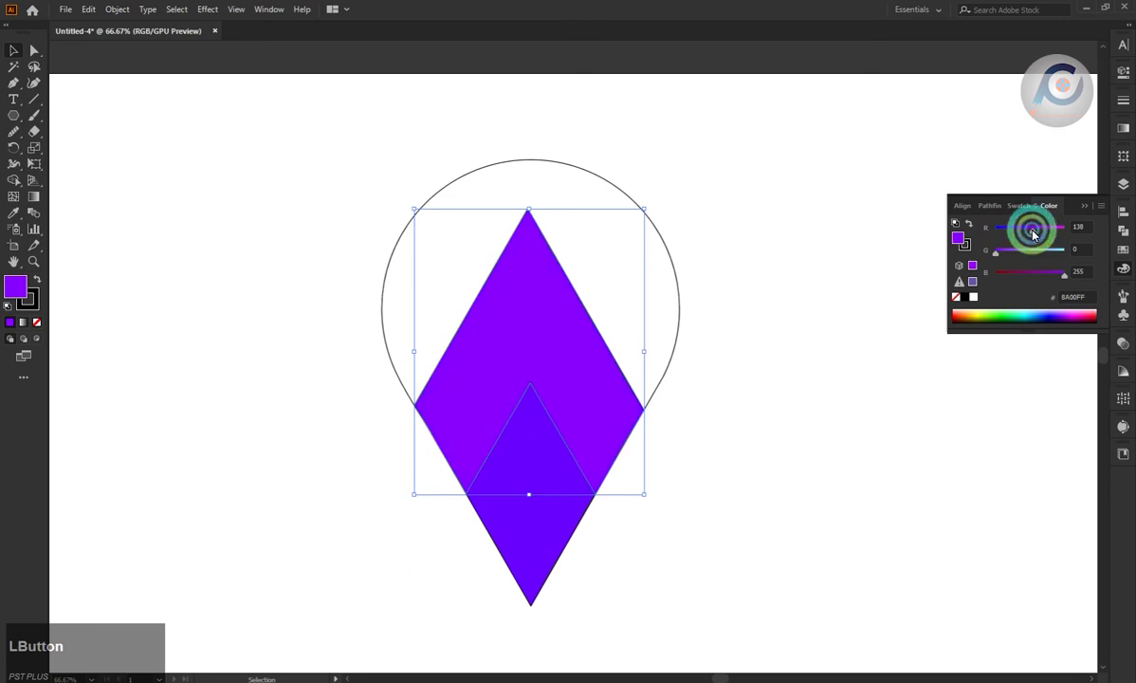
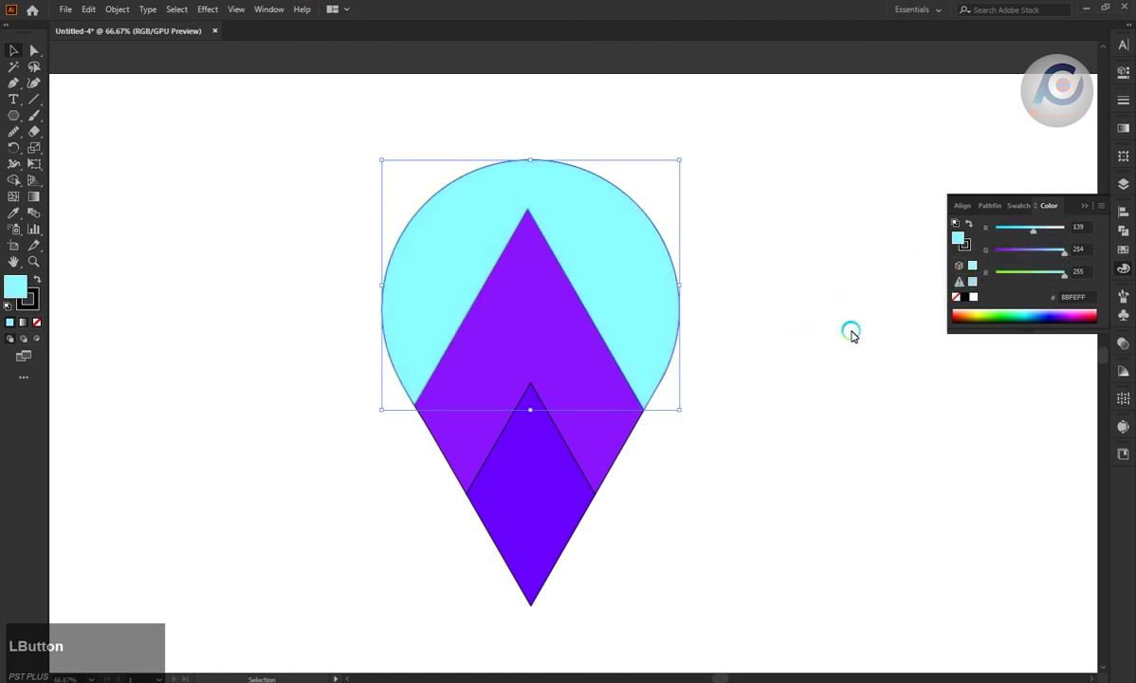
# Shift the pin top's fill toward violet with the Color panel sliders
pyautogui.click(1065, 257)
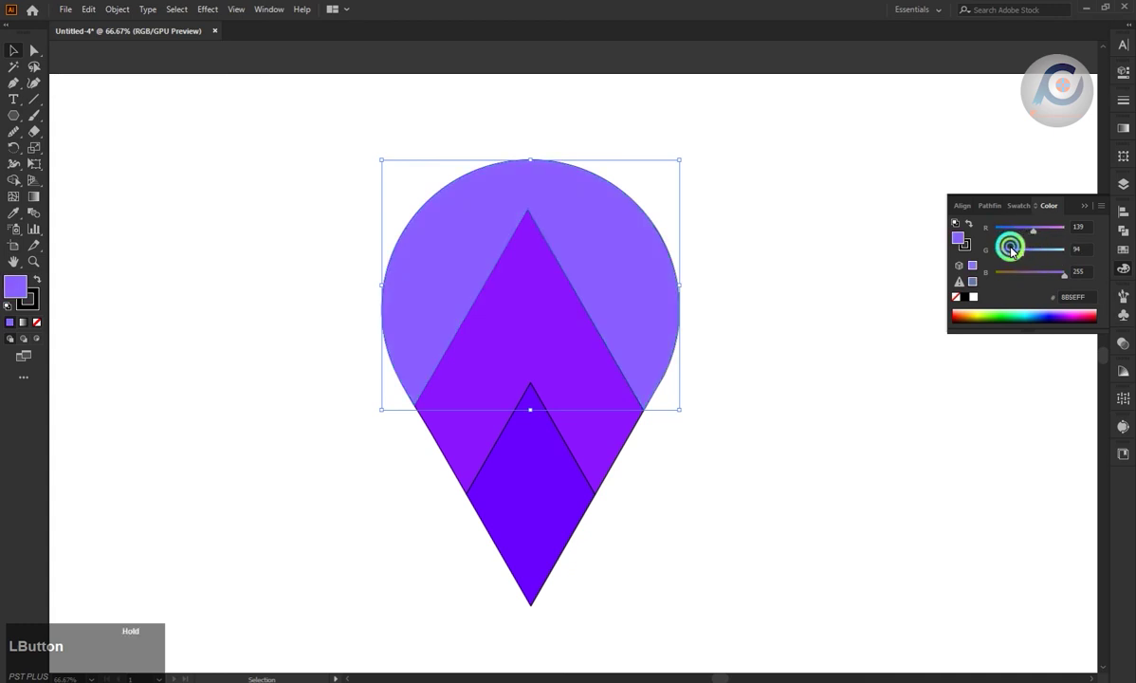
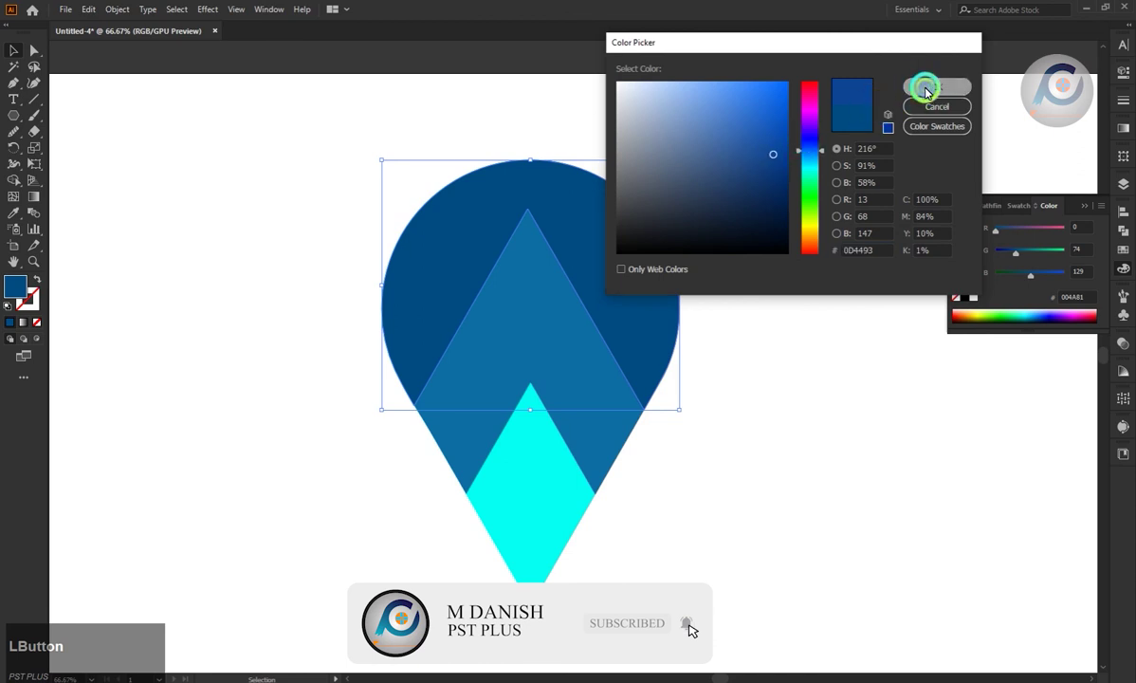
# Finish the dark-blue pin with medium-blue chevron and cyan diamond, then deselect
pyautogui.scroll(-3)
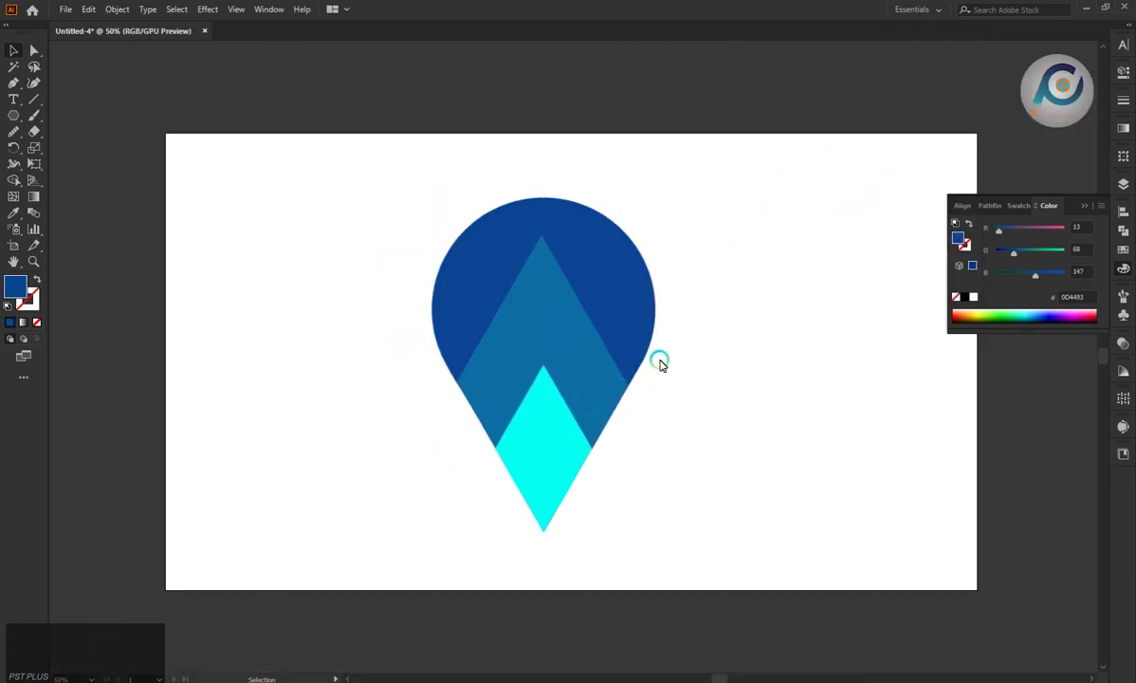